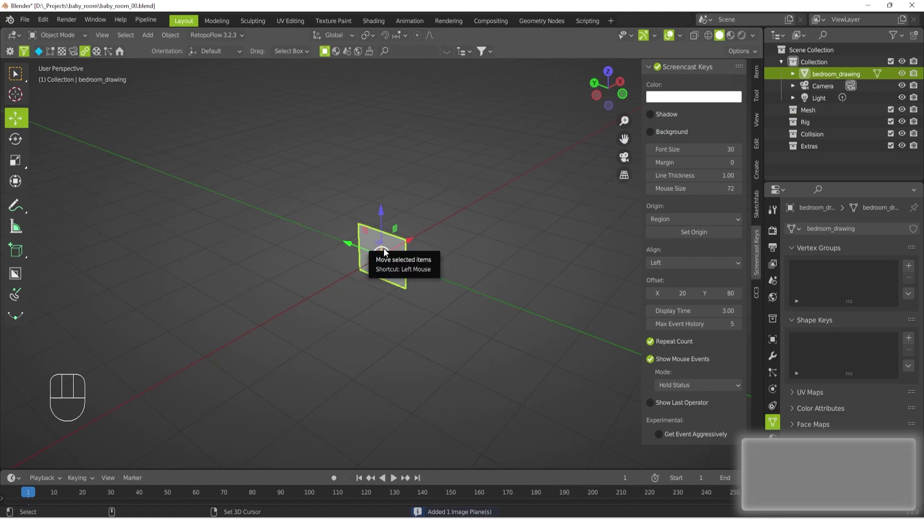
Rotate the bedroom reference drawing plane upright in the scene
key(e)
drag(366, 235, 401, 267)
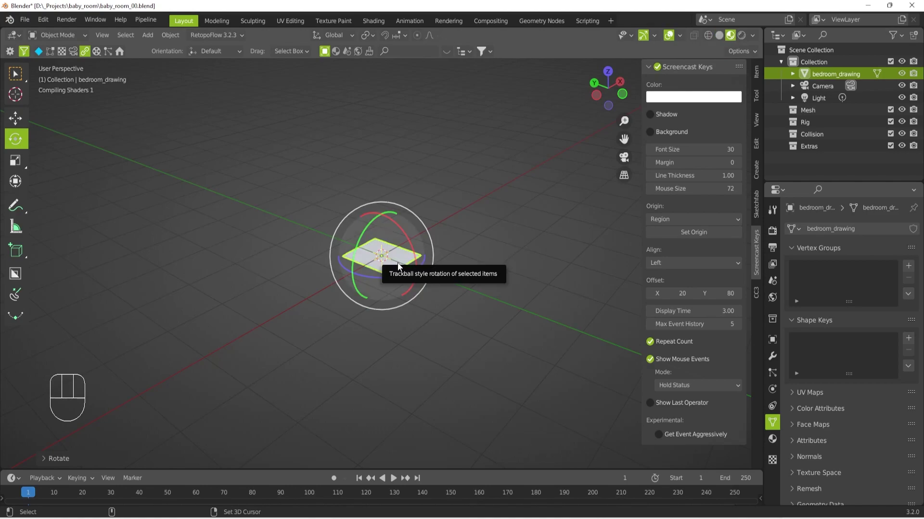
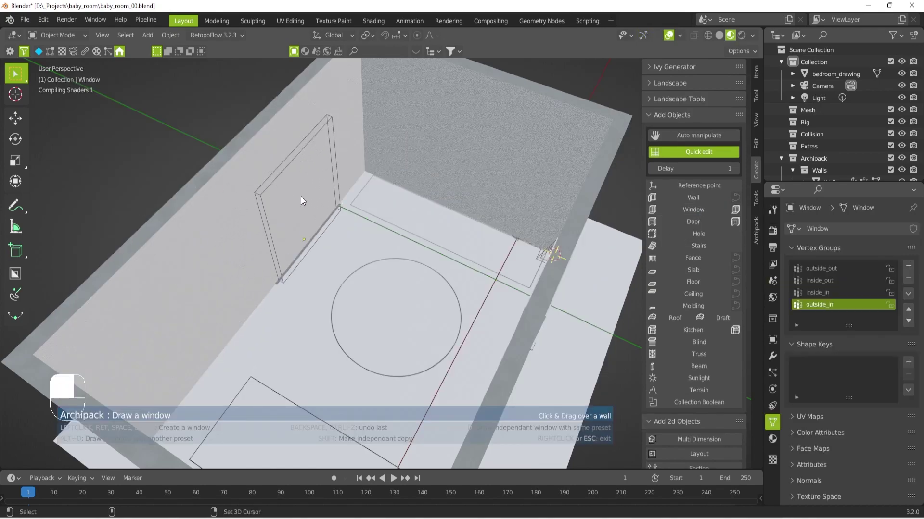
Place the rail window on the wall and size it to 3 m wide by 2.65 m tall
key(Escape)
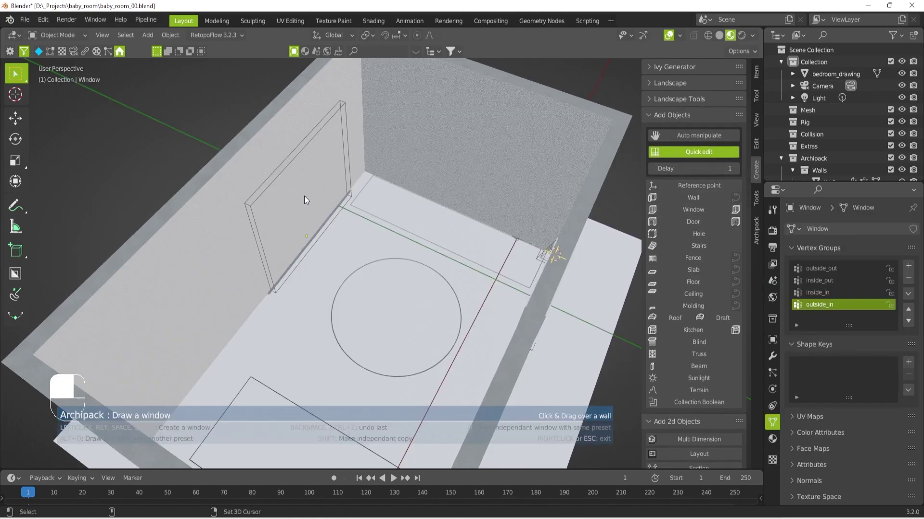
click(302, 202)
drag(302, 201, 310, 263)
key(Escape)
drag(310, 263, 323, 208)
drag(322, 208, 395, 225)
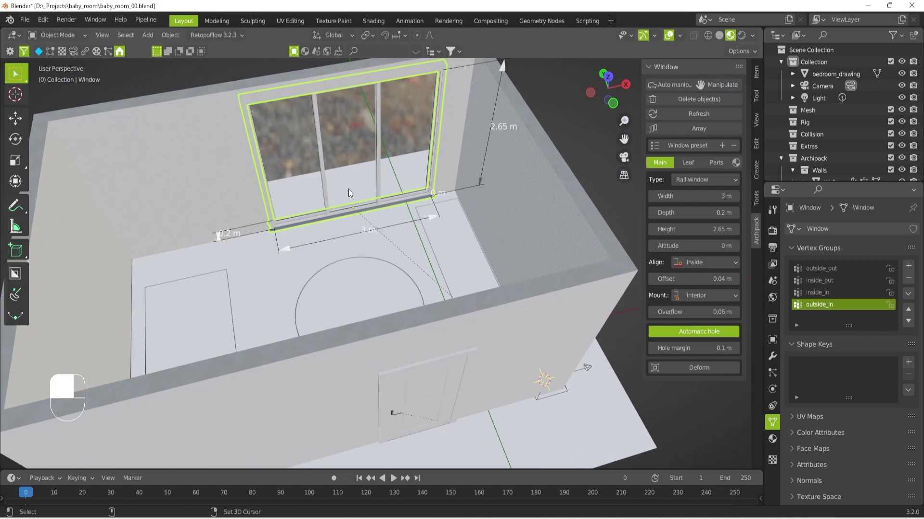
Start moving the 3 m by 2.65 m rail window along the room's wall
key(w)
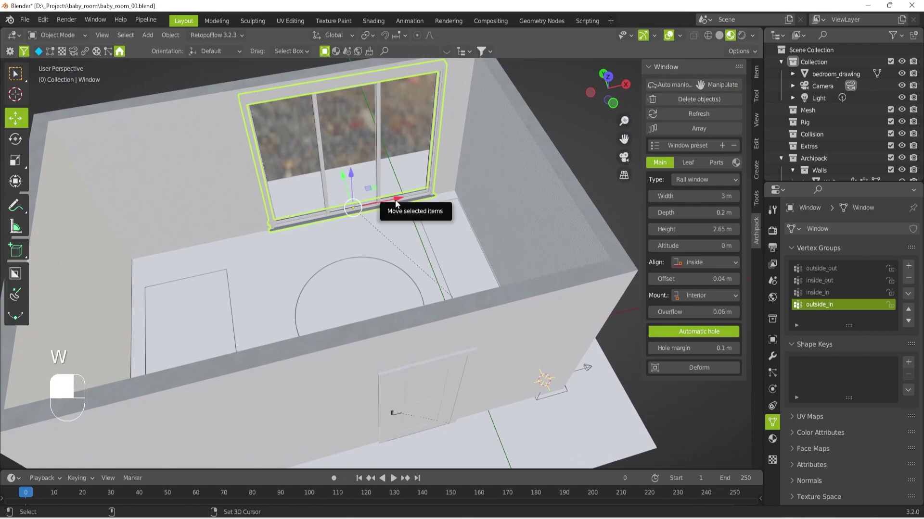
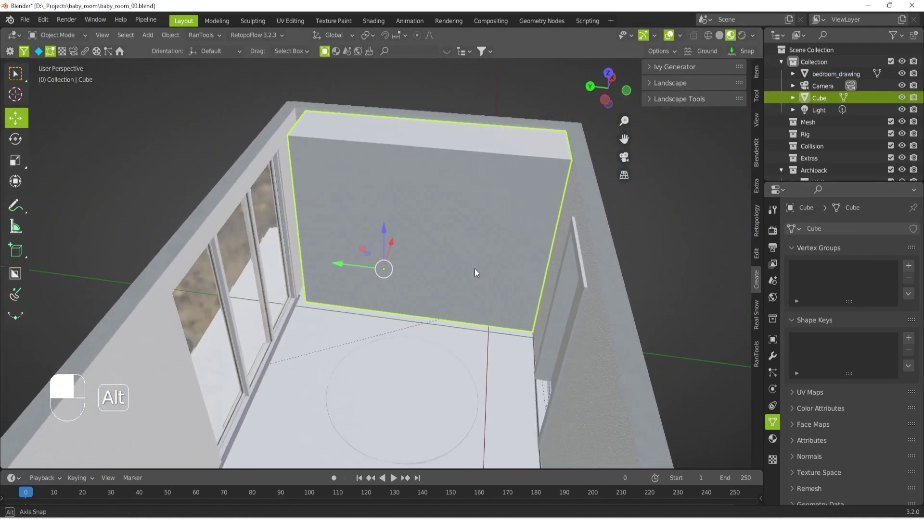
Edit the cube into a tall segmented block set against the wall
key(Tab)
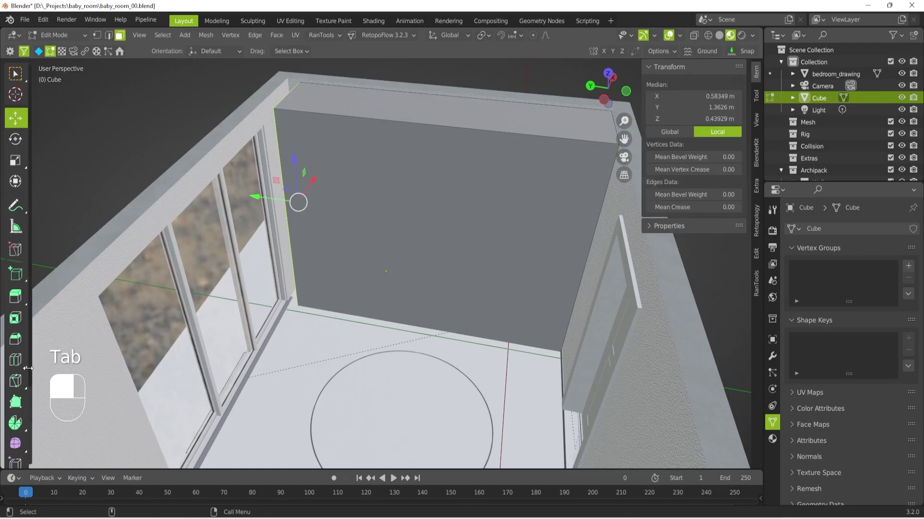
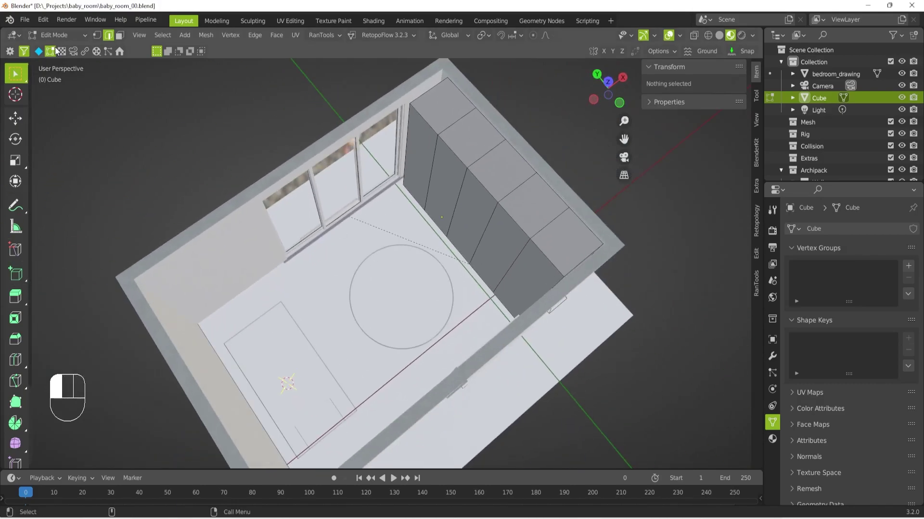
middle_click(295, 443)
drag(294, 442, 758, 182)
Return to Object Mode to work with the new camera as a whole object
key(shift+a)
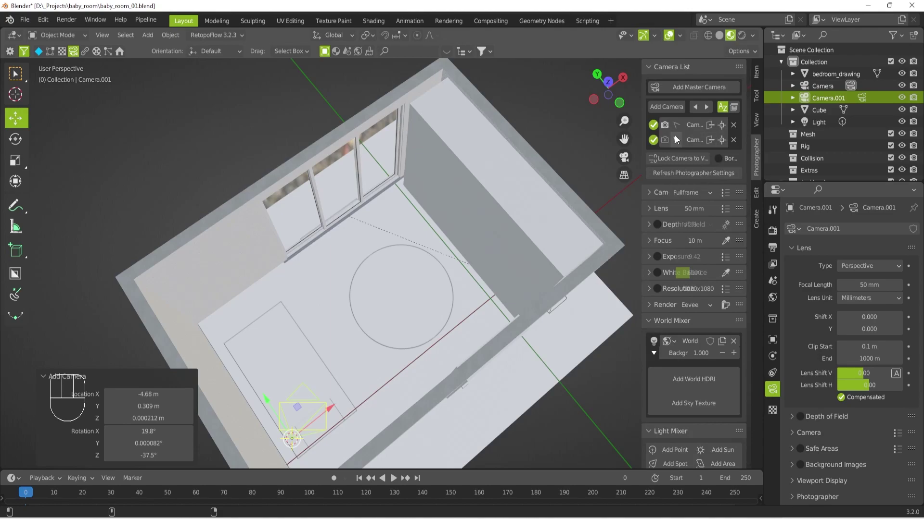
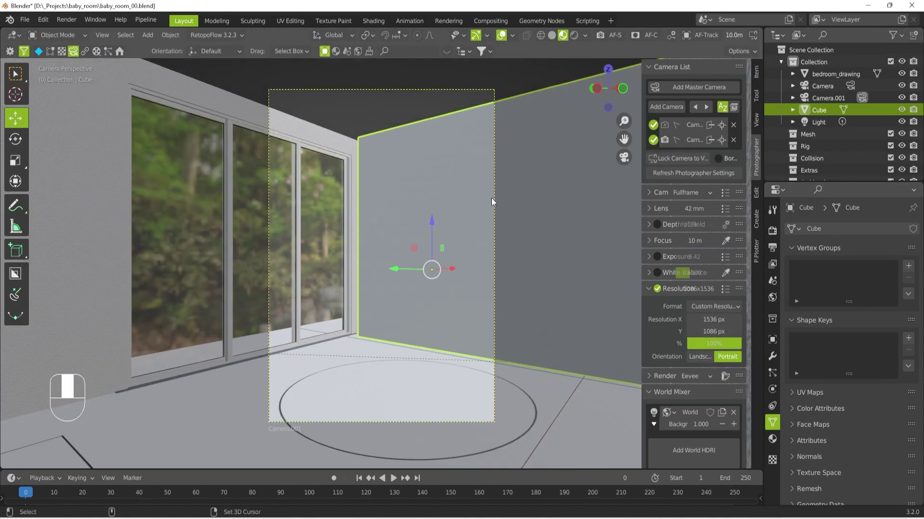
Reframe Camera.001's view of the room corner and save the blend file
drag(491, 208, 652, 213)
drag(653, 213, 461, 249)
key(ctrl+s)
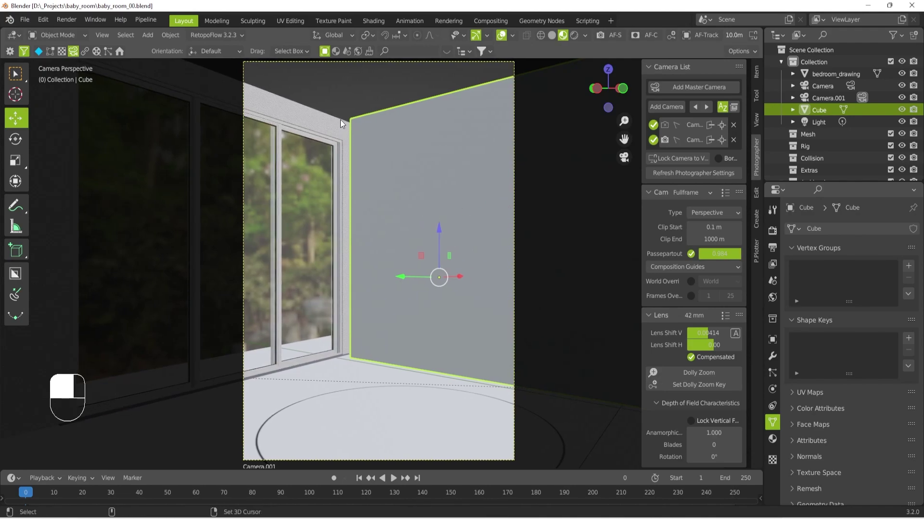
middle_click(344, 122)
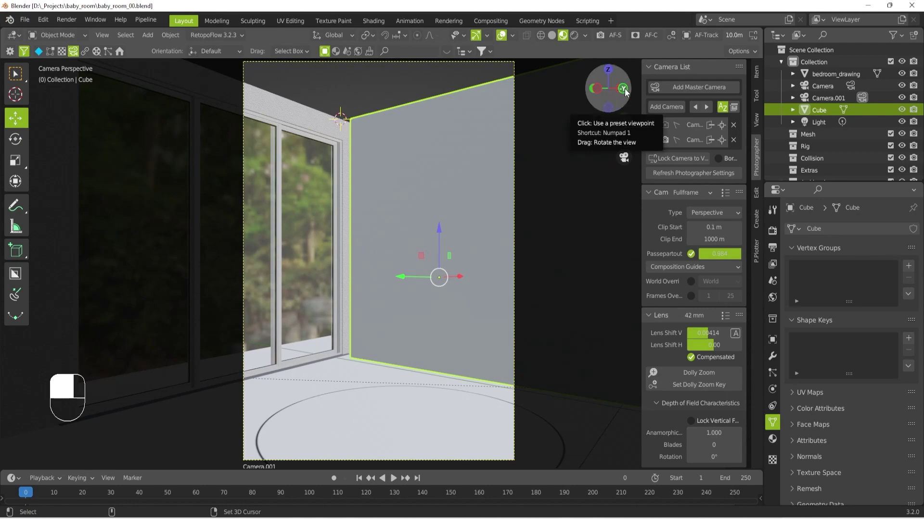
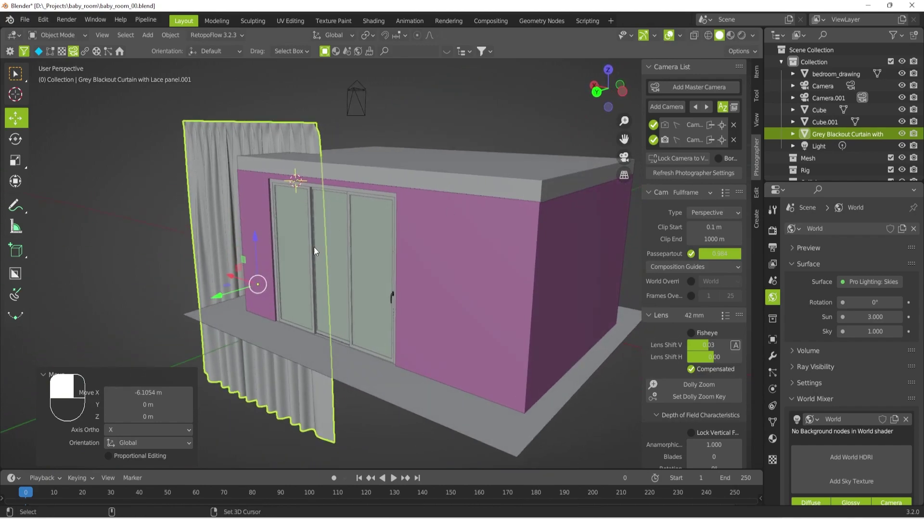
Scale the curtain down and move it into place in front of the room's window
key(r)
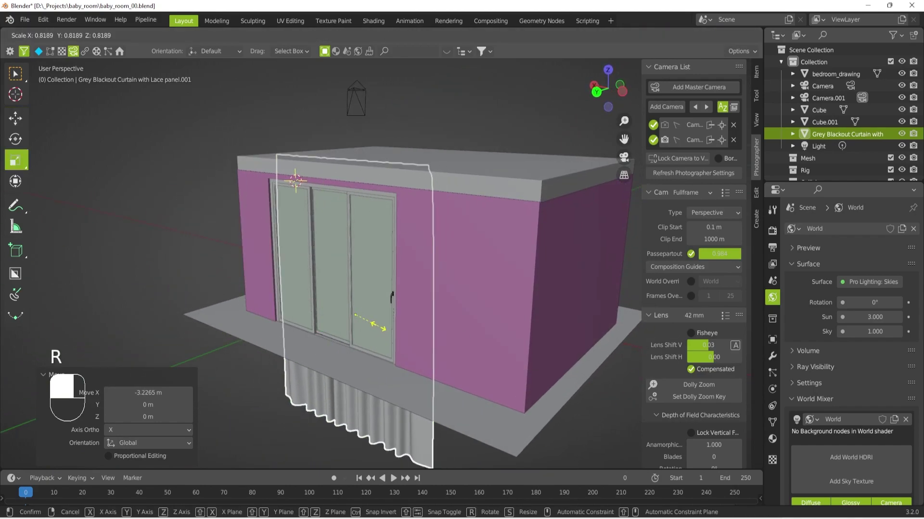
key(w)
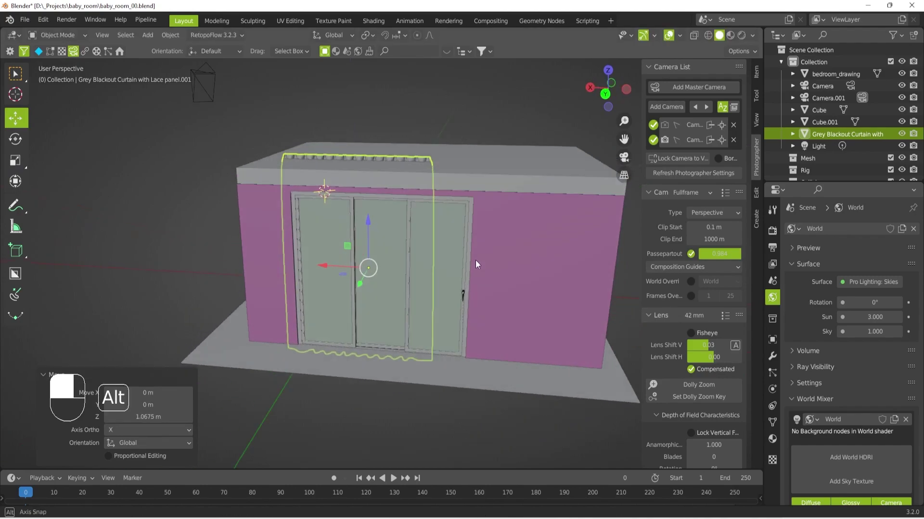
drag(624, 164, 373, 262)
key(r)
drag(373, 262, 380, 386)
key(w)
key(r)
key(w)
key(r)
key(w)
Orbit the view toward the window corner to check the curtain's placement
middle_click(381, 385)
drag(326, 288, 423, 282)
drag(422, 283, 442, 131)
Check the rendered camera view, return to solid shading and copy the blackout curtain
click(442, 131)
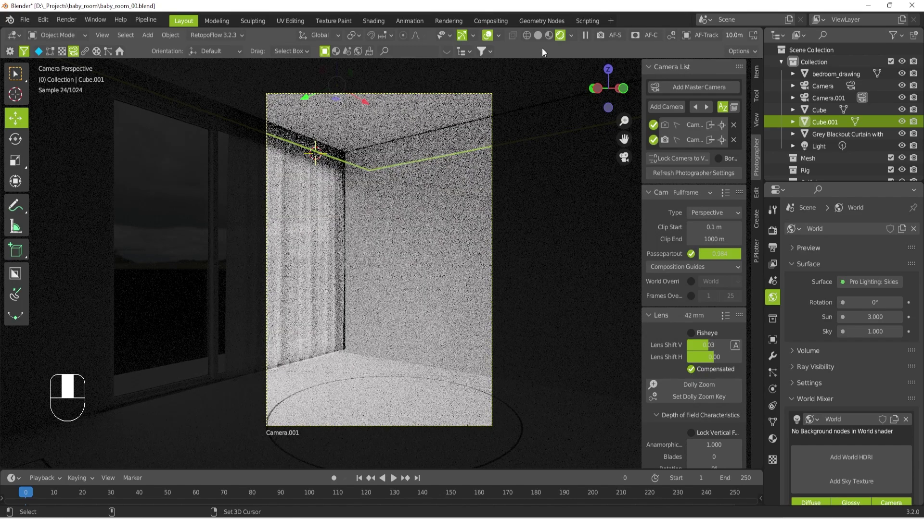
drag(545, 42, 545, 41)
click(544, 42)
click(551, 41)
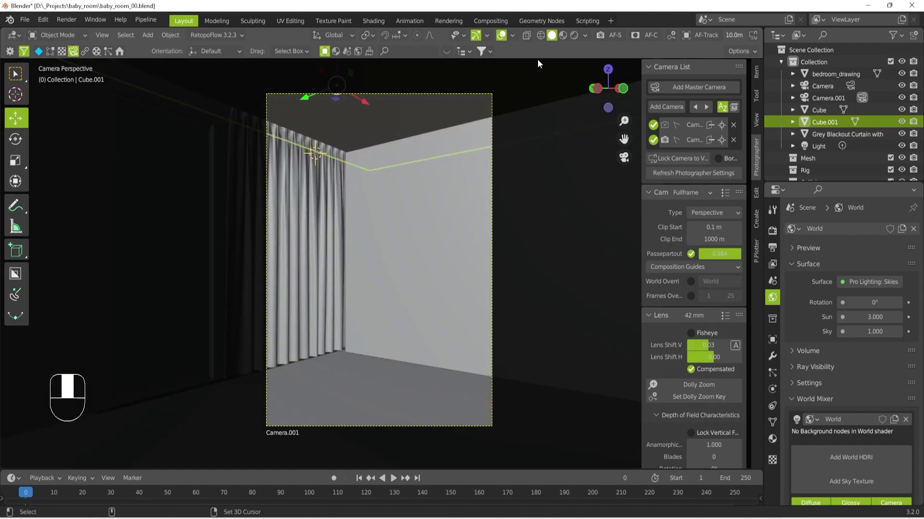
click(327, 282)
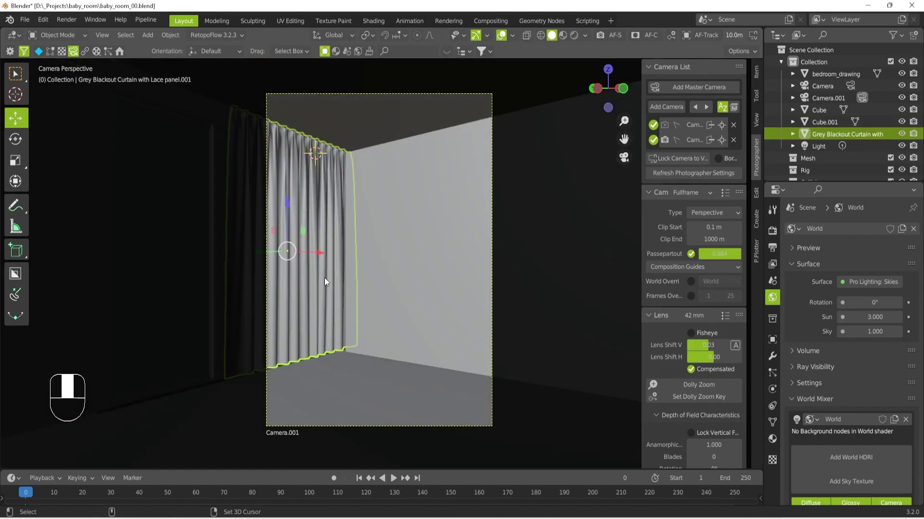
key(ctrl+c)
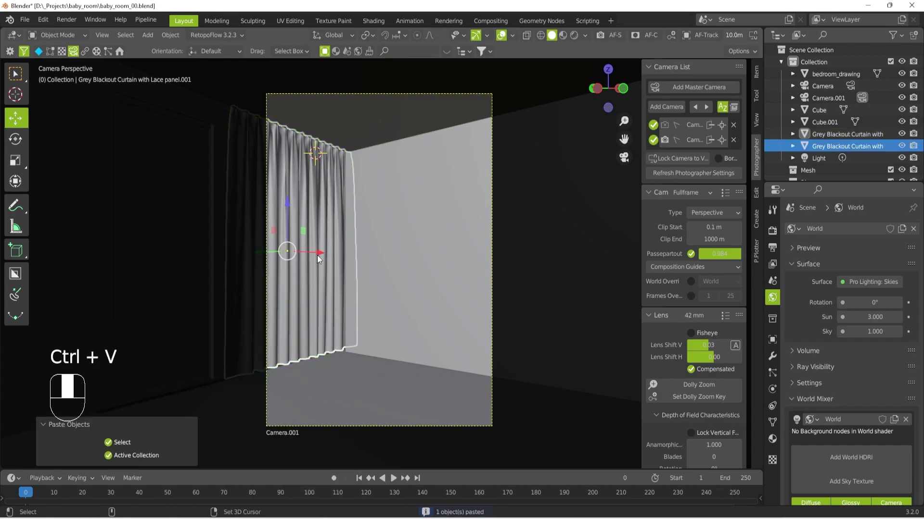
Place the second curtain along the window wall beside the first
drag(327, 256, 524, 108)
key(shift+z)
middle_click(523, 109)
drag(477, 136, 622, 162)
drag(622, 163, 574, 38)
drag(575, 38, 450, 207)
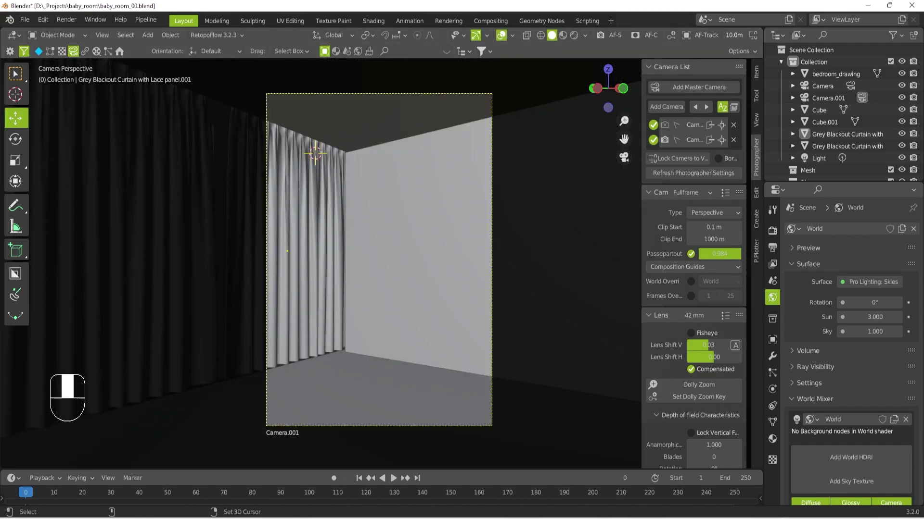
Save the blend file with both curtains in place
key(ctrl+s)
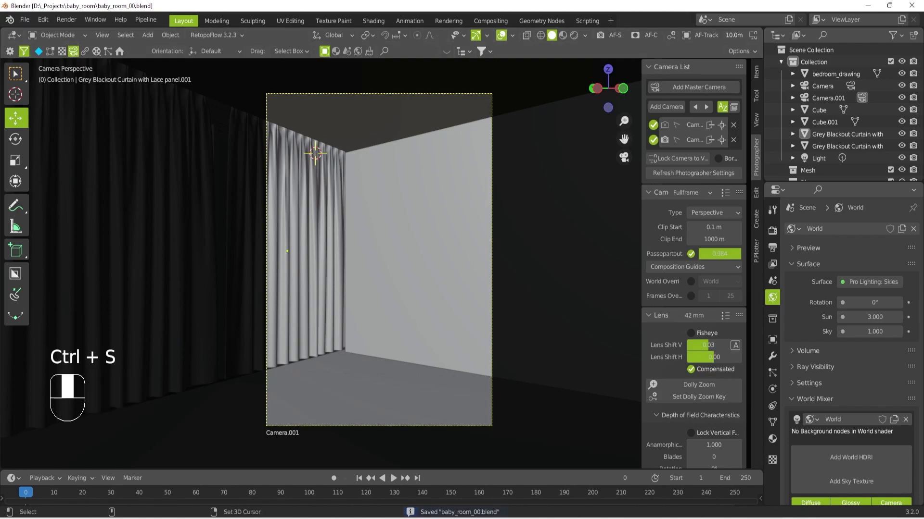
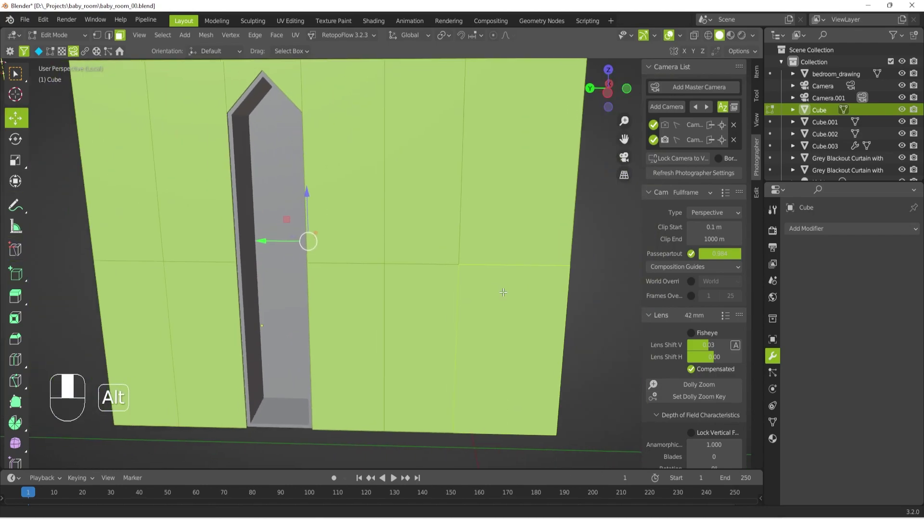
Inset each of the frame's selected faces individually while orbiting to inspect them
drag(485, 273, 210, 55)
drag(210, 55, 182, 55)
click(181, 55)
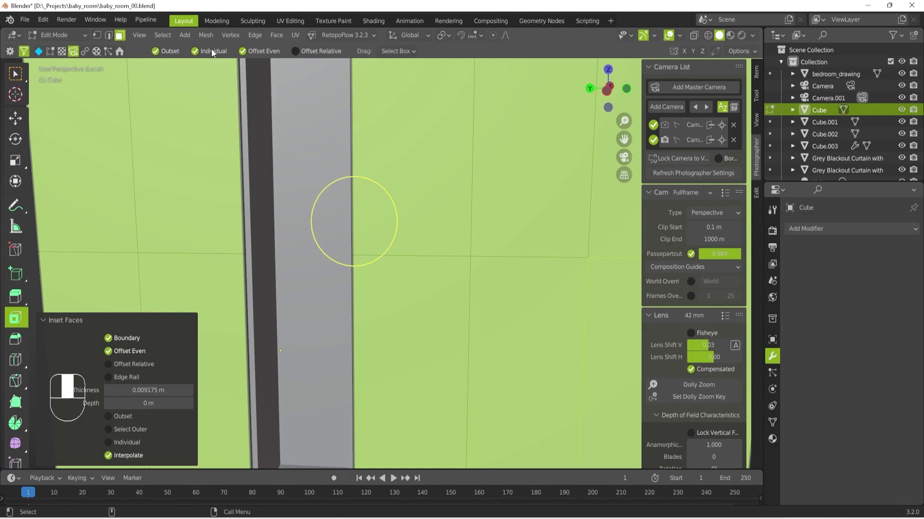
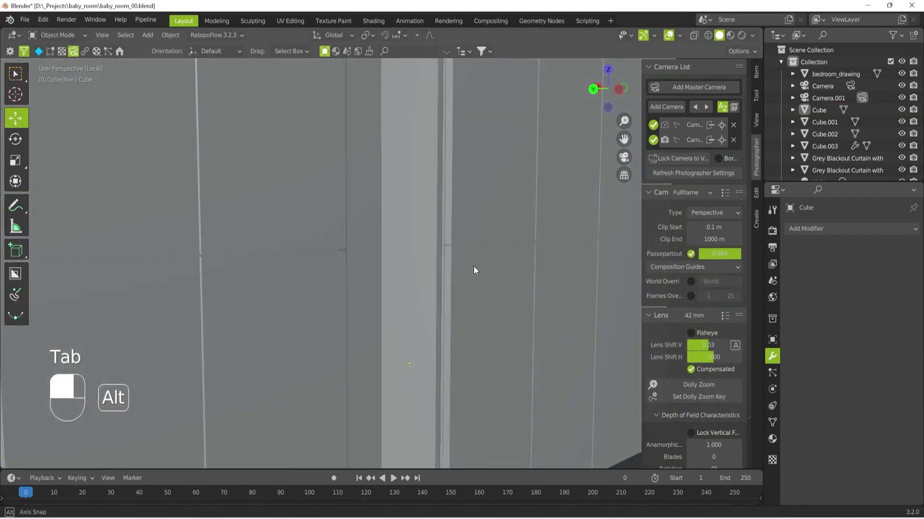
drag(334, 399, 286, 167)
drag(287, 167, 95, 266)
middle_click(95, 266)
drag(267, 242, 399, 309)
Undo the unwanted edits, leave Edit Mode, review the arch frame beside the curtains and save
key(ctrl+z)
key(ctrl+z)
key(ctrl+z)
key(Tab)
middle_click(398, 310)
drag(418, 328, 132, 282)
middle_click(131, 282)
drag(240, 299, 626, 162)
key(ctrl+s)
drag(626, 162, 438, 414)
key(shift+q)
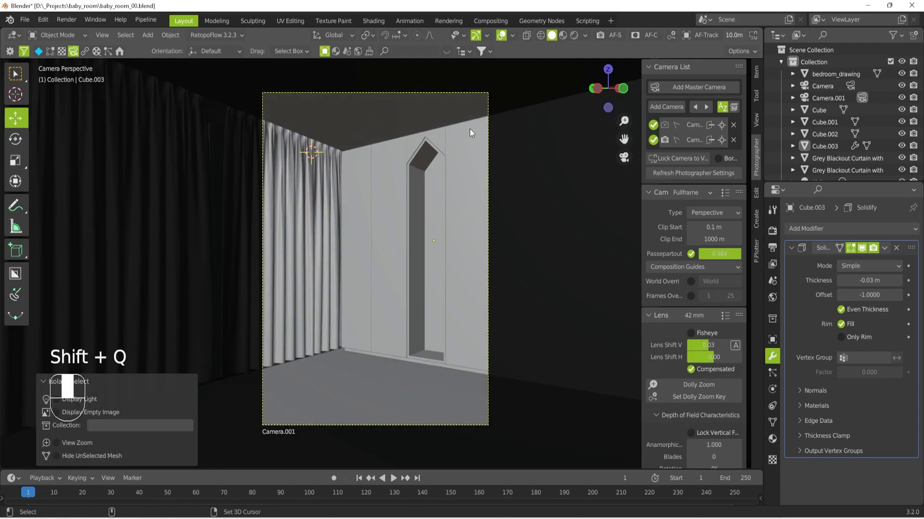
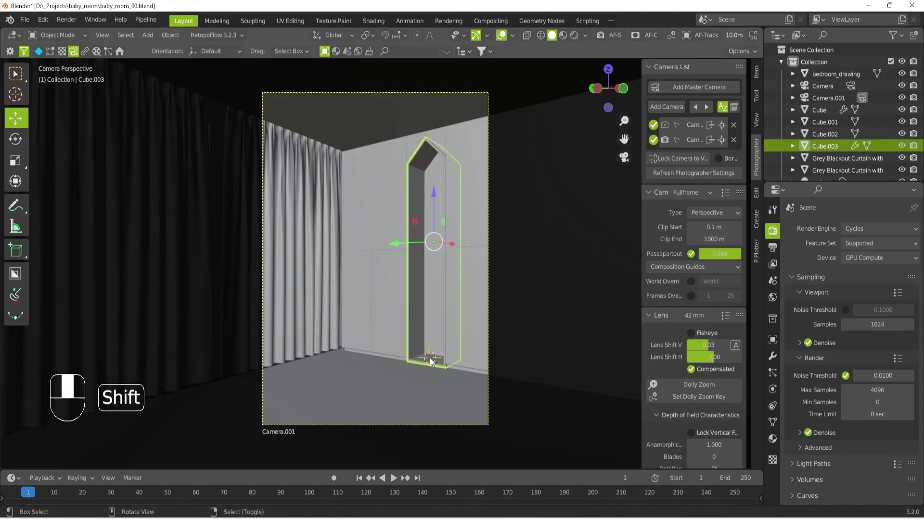
Add a board mesh and duplicate it into shelf boards Cube.004 and Cube.005 inside the niche
key(shift+a)
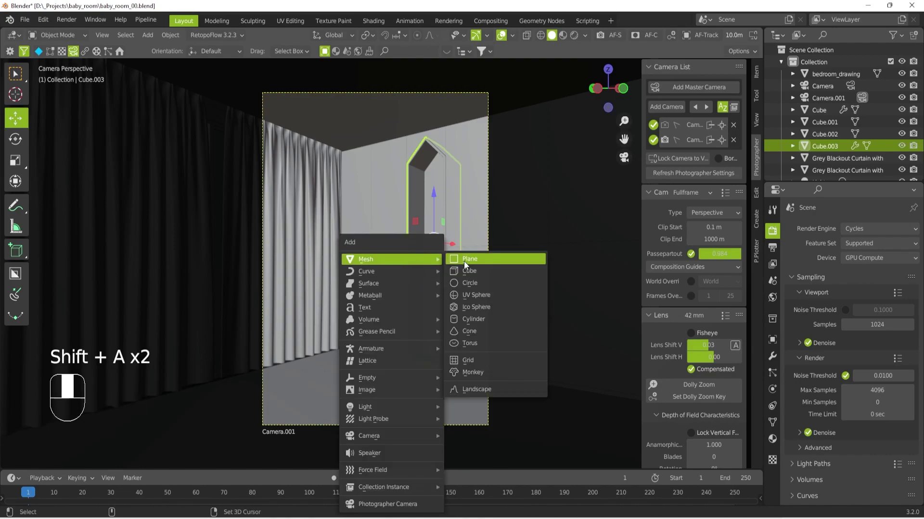
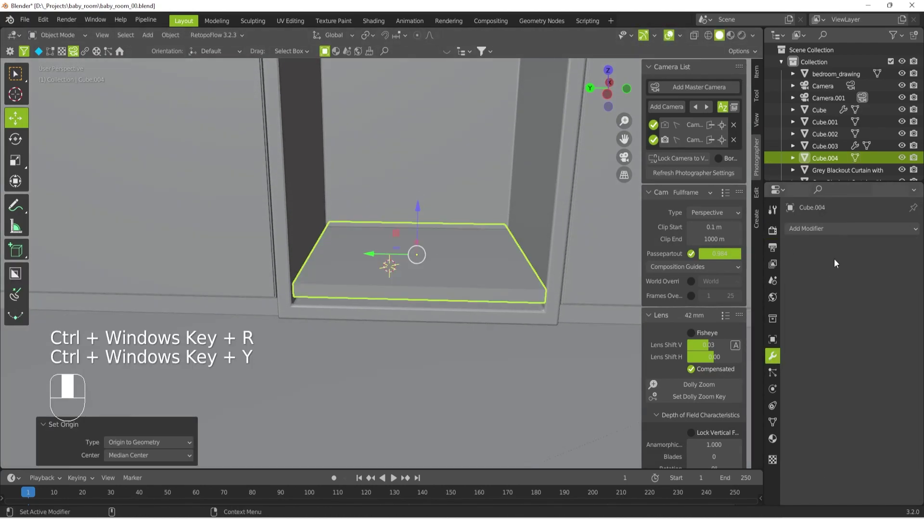
drag(844, 233, 378, 286)
middle_click(379, 286)
click(382, 279)
drag(627, 159, 436, 311)
drag(437, 310, 453, 203)
key(alt+d)
drag(453, 203, 428, 293)
key(alt+d)
key(alt+d)
click(429, 293)
Position the boards within the house-shaped niche and save the file
drag(429, 293, 436, 267)
drag(436, 267, 427, 252)
drag(427, 251, 439, 234)
click(438, 233)
drag(425, 289, 436, 256)
drag(435, 257, 578, 38)
drag(577, 38, 375, 222)
key(ctrl+s)
drag(374, 222, 778, 427)
middle_click(778, 427)
Switch the camera viewport to Rendered shading to preview the room realistically
drag(865, 280, 777, 236)
middle_click(778, 236)
click(812, 336)
drag(813, 336, 578, 38)
drag(579, 37, 384, 396)
drag(384, 397, 416, 351)
click(416, 351)
drag(417, 350, 776, 442)
click(777, 443)
middle_click(777, 443)
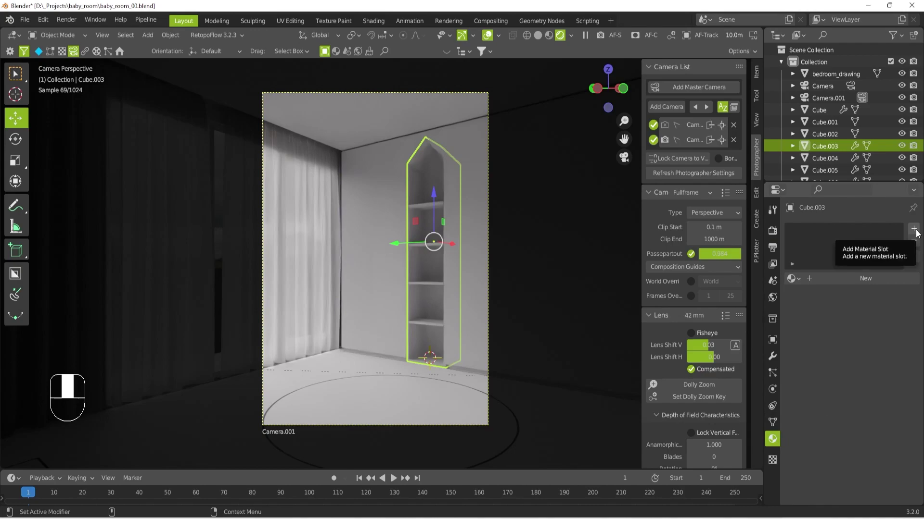
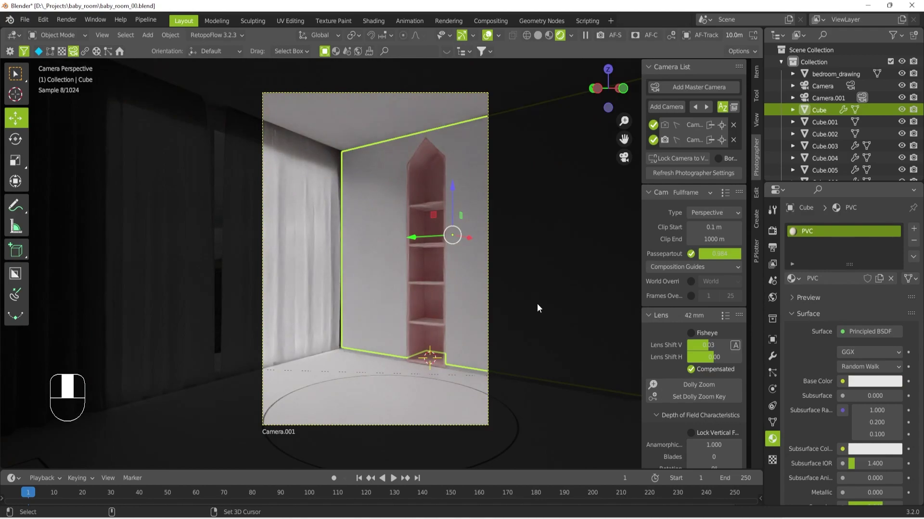
Save the file and assign the white PVC material to the room cube
key(ctrl+s)
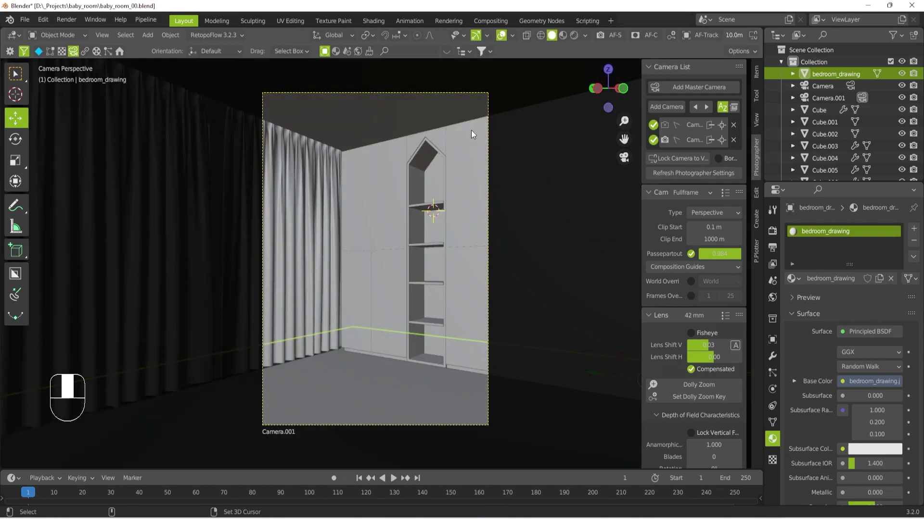
middle_click(458, 212)
drag(460, 213, 630, 162)
key(ctrl+shift+f)
Add a rectangular area light 0.0226 × 0.485 m at intensity 3 beside the shelves
key(shift+a)
key(ctrl+shift+f)
drag(629, 162, 869, 315)
drag(869, 314, 866, 302)
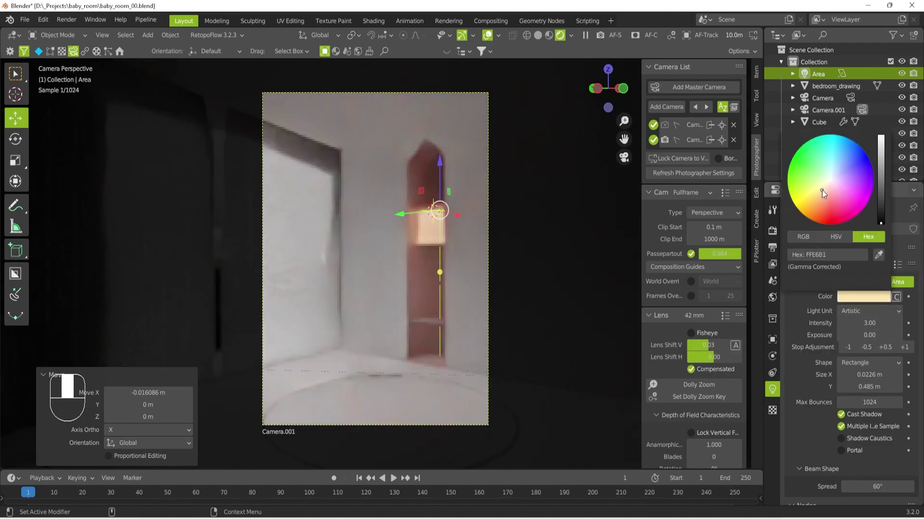
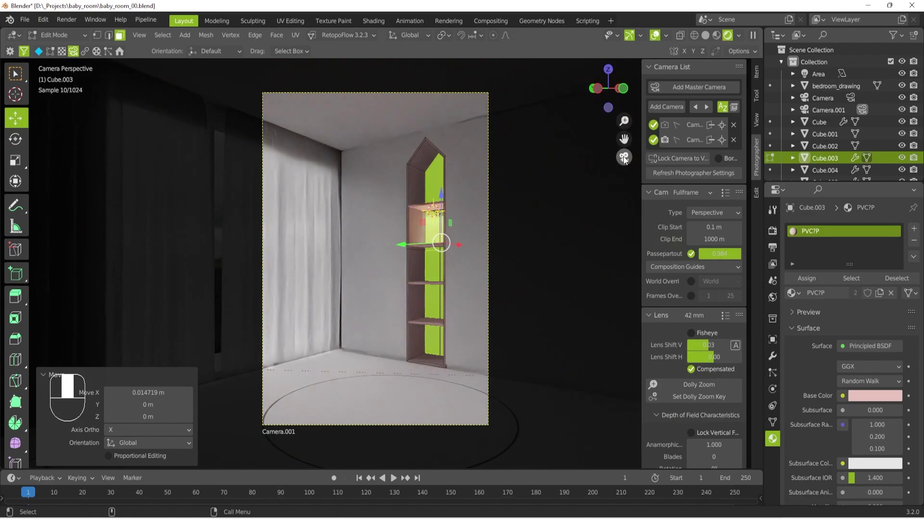
Leave Edit Mode back to Object Mode before duplicating the area lights
key(Tab)
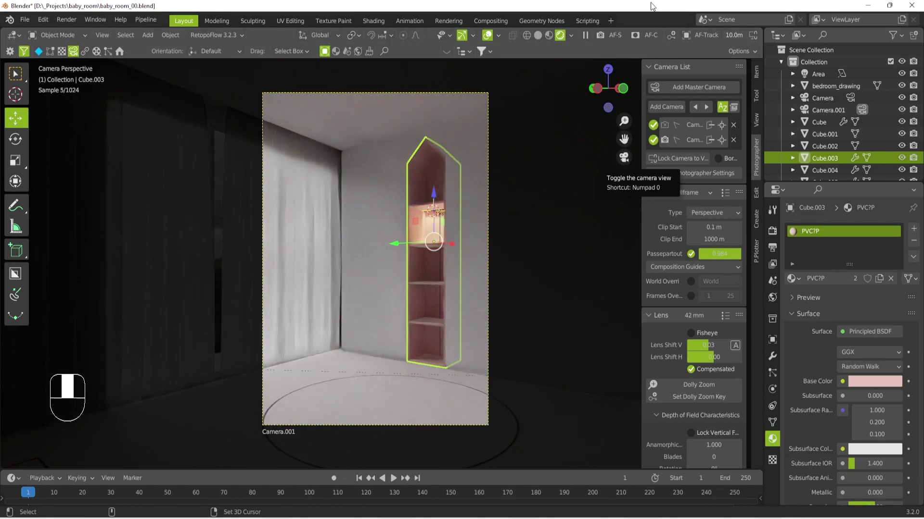
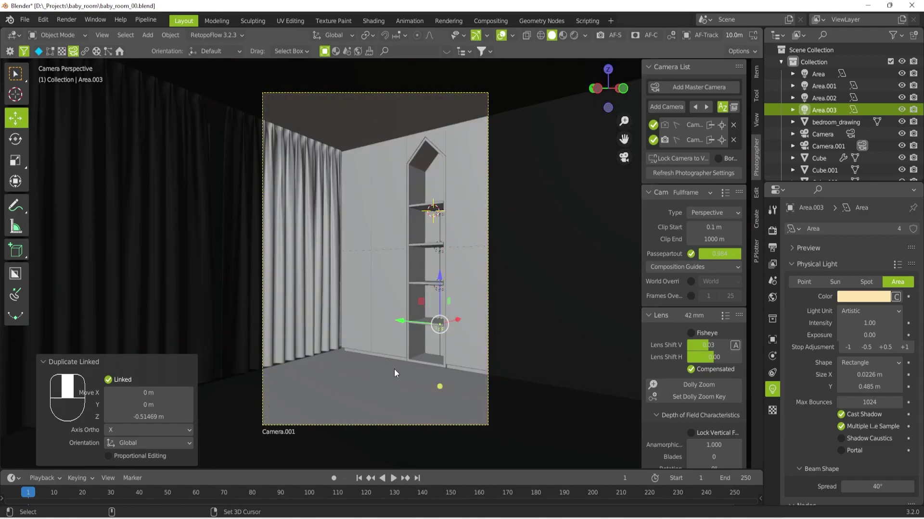
Paste the hanging chair model into the room scene
click(378, 382)
drag(379, 383, 415, 380)
click(415, 380)
right_click(410, 381)
drag(410, 381, 442, 319)
key(ctrl+v)
drag(443, 318, 576, 398)
middle_click(576, 399)
Rotate and move the hanging chair into position, checking it in wireframe
click(477, 442)
drag(477, 441, 469, 428)
drag(469, 427, 612, 81)
key(r)
key(w)
drag(613, 81, 430, 264)
key(shift+z)
key(r)
drag(430, 264, 627, 163)
key(w)
Fine-tune the chair placement and search the BlenderKit asset bar for "carpet"
key(e)
key(w)
drag(626, 163, 442, 339)
key(w)
drag(442, 339, 633, 165)
drag(632, 165, 399, 360)
key(shift+z)
key(r)
drag(399, 360, 440, 351)
key(w)
key(r)
key(w)
key(e)
key(w)
drag(439, 351, 462, 397)
drag(462, 396, 580, 37)
drag(580, 37, 447, 56)
drag(447, 55, 526, 116)
drag(527, 116, 450, 53)
drag(451, 53, 498, 54)
middle_click(497, 54)
drag(495, 54, 531, 107)
drag(531, 107, 417, 56)
drag(417, 57, 530, 118)
drag(530, 117, 488, 52)
drag(489, 52, 401, 394)
drag(401, 394, 401, 400)
key(r)
drag(401, 400, 460, 396)
key(w)
drag(460, 395, 449, 58)
key(ctrl+s)
drag(449, 57, 576, 38)
drag(576, 38, 329, 387)
drag(329, 387, 852, 235)
drag(852, 235, 917, 245)
drag(917, 245, 197, 166)
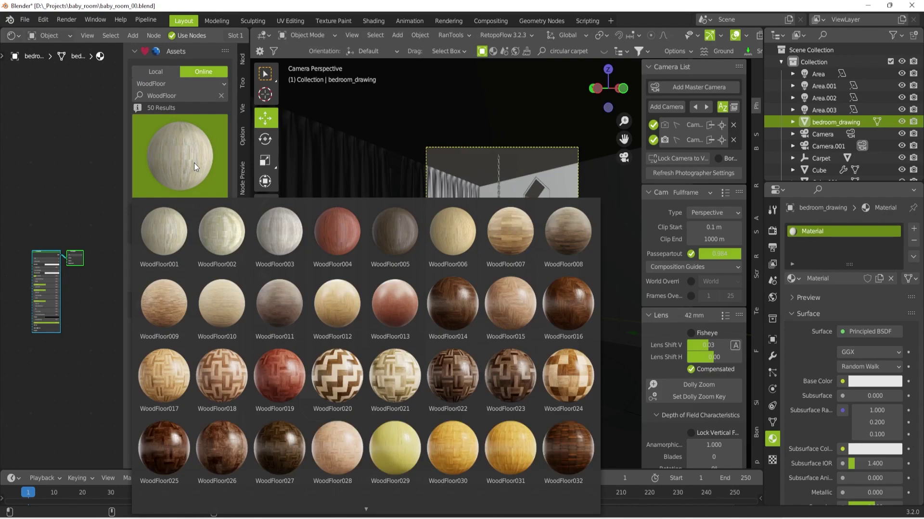
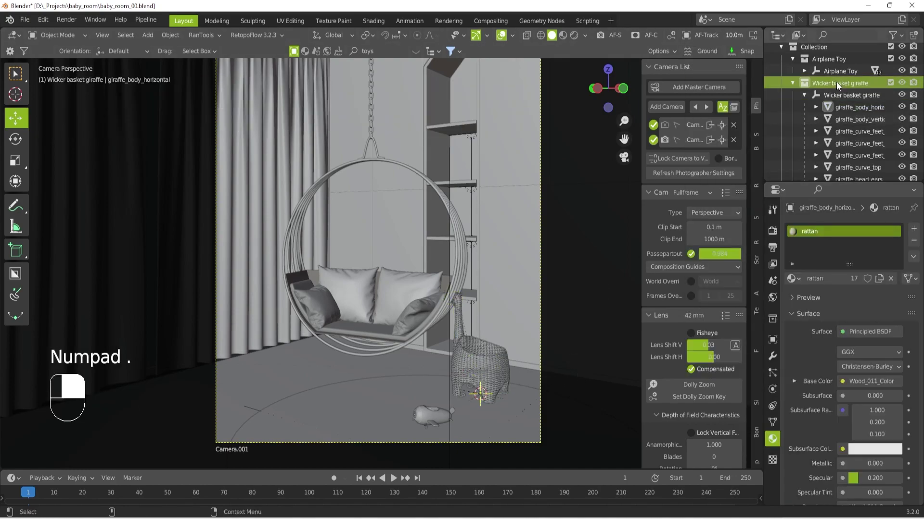
Select the wicker basket giraffe group in the Outliner and rotate it about 70°
click(850, 94)
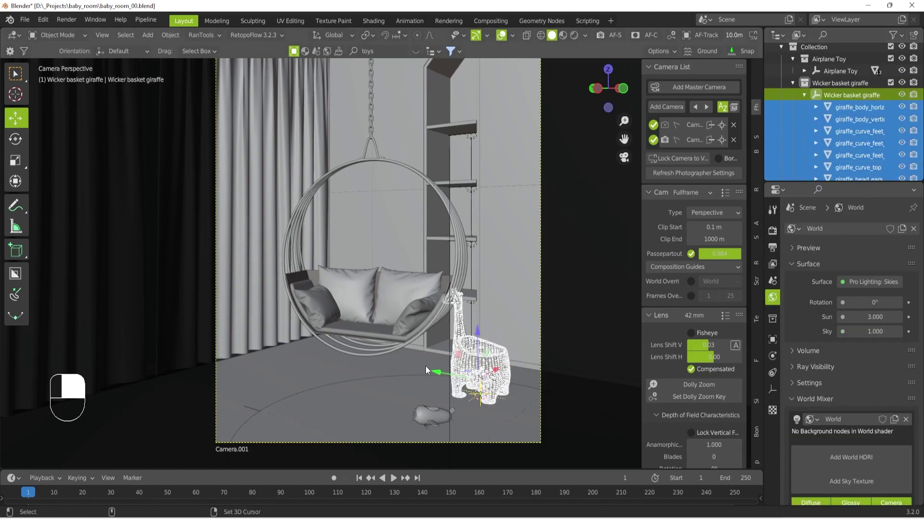
click(441, 375)
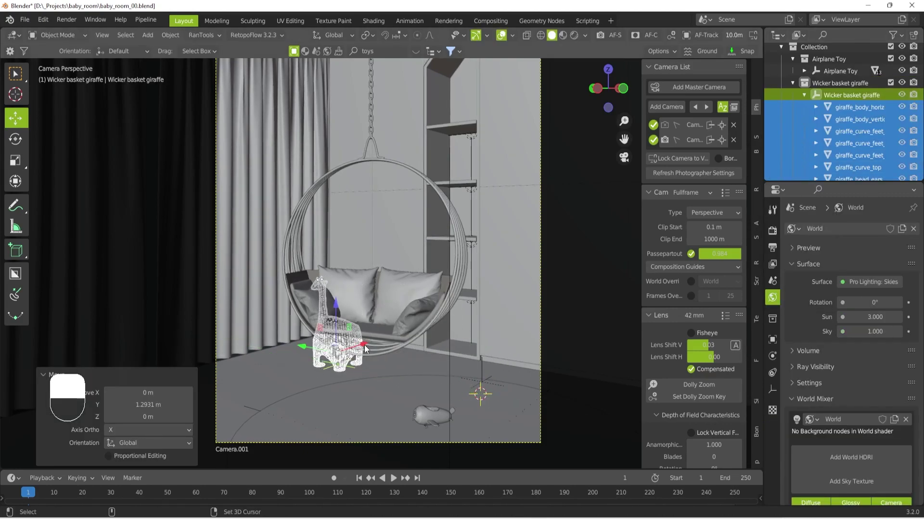
key(e)
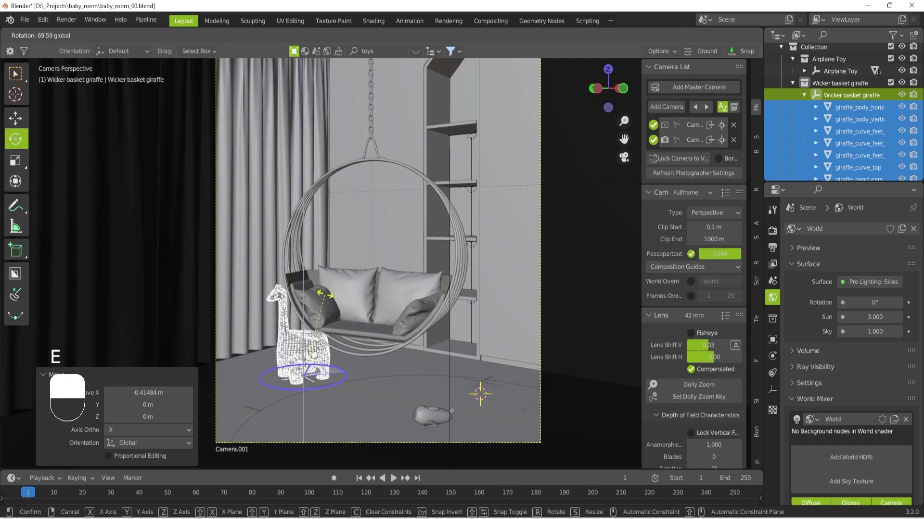
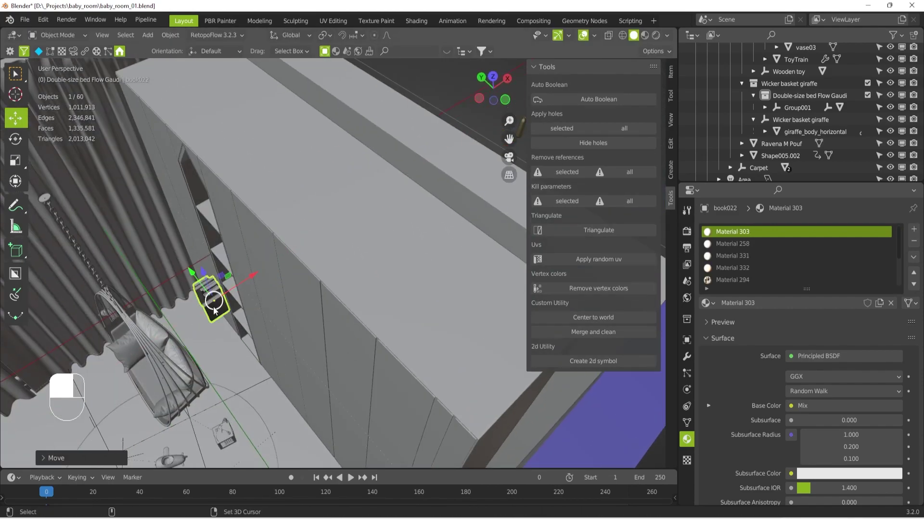
Move the books and vase together onto the shelf and confirm their position
key(ctrl+shift+f)
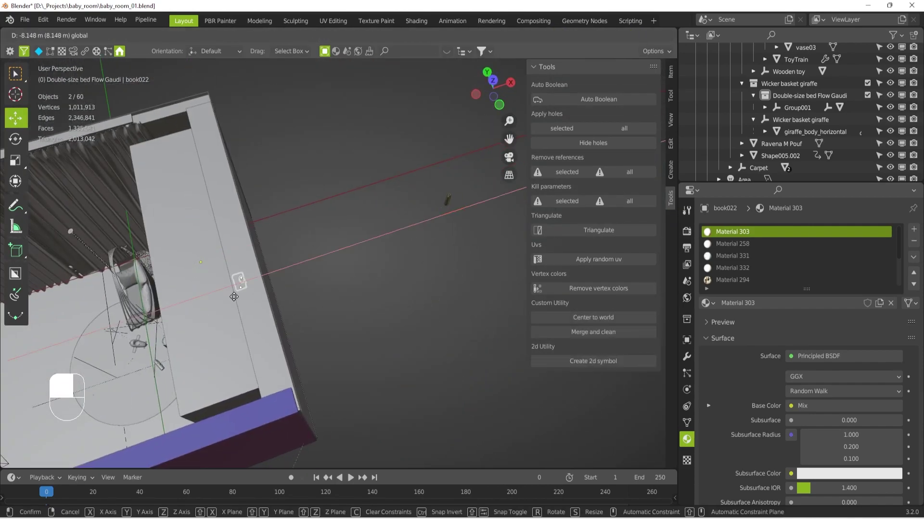
key(ctrl+shift+f)
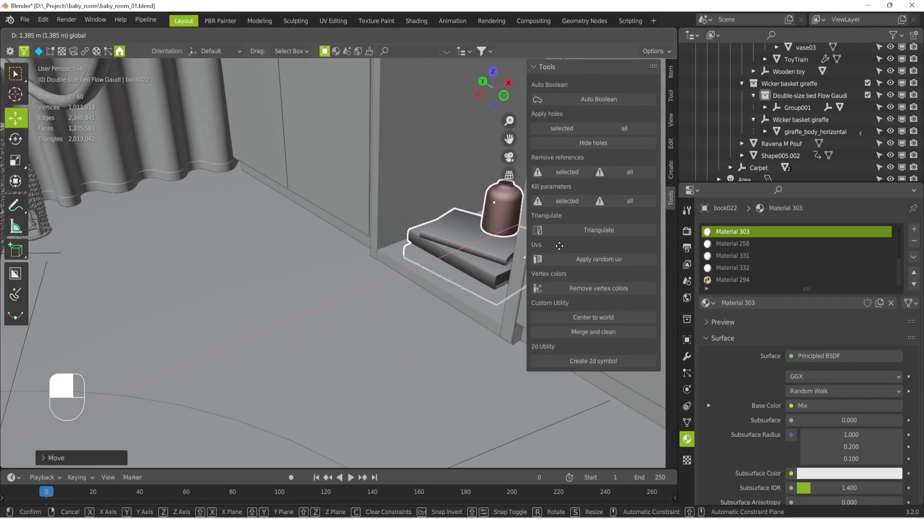
key(shift+Tab)
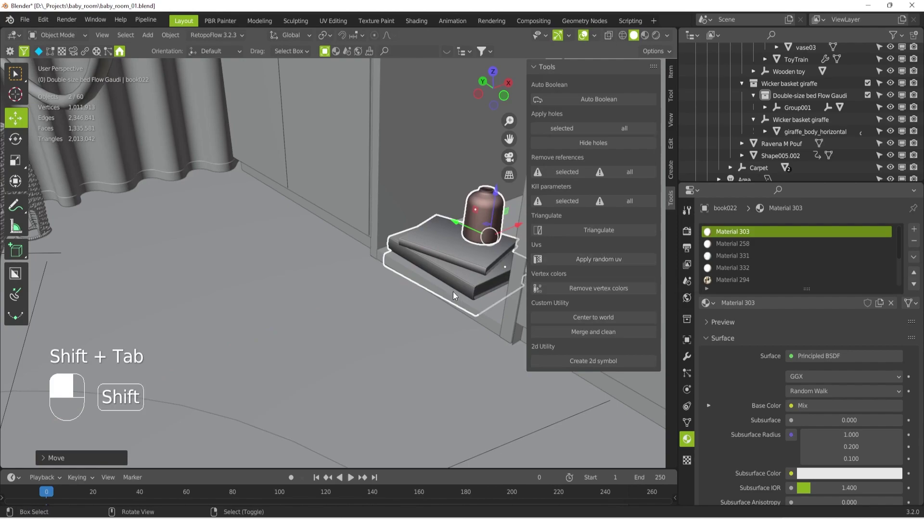
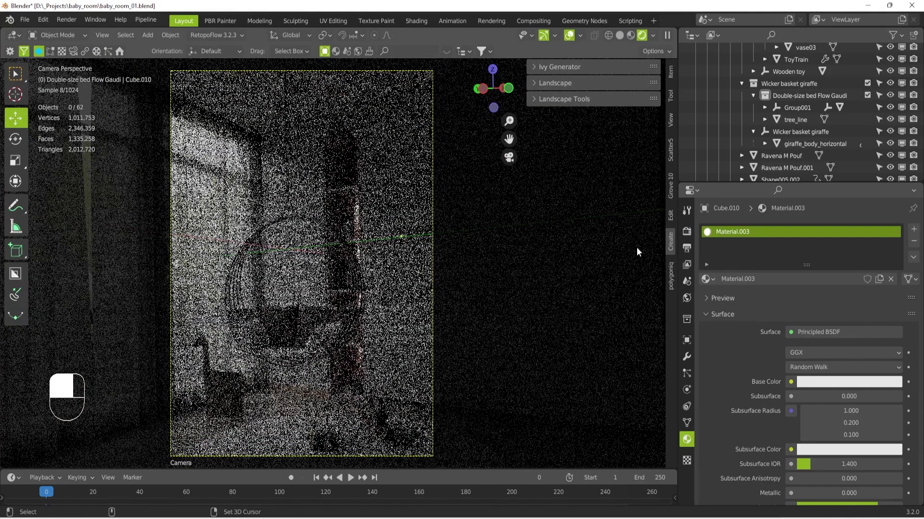
Show the Render Properties to check the Cycles sample settings
drag(693, 237, 728, 349)
click(728, 349)
drag(729, 349, 404, 444)
drag(404, 444, 413, 438)
Return the camera view to Solid shading and save the baby room file
key(r)
drag(413, 438, 432, 431)
drag(433, 431, 443, 389)
key(w)
key(ctrl+s)
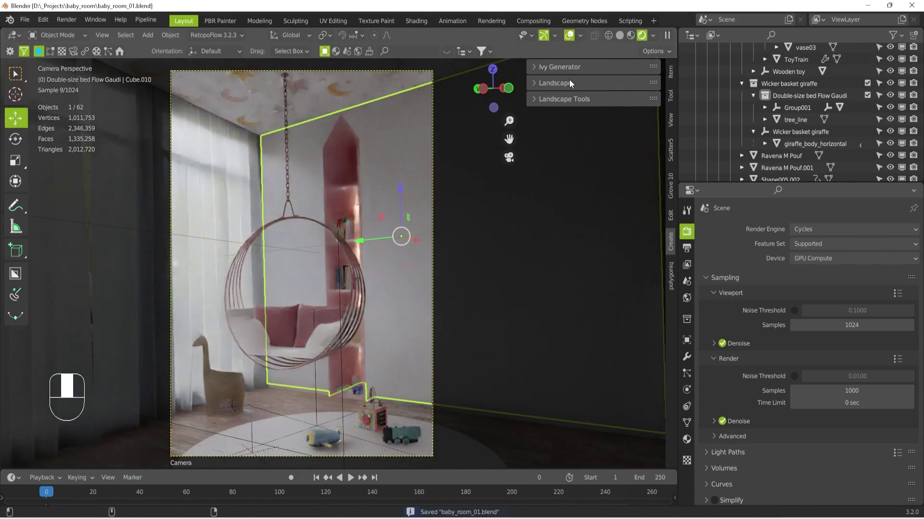